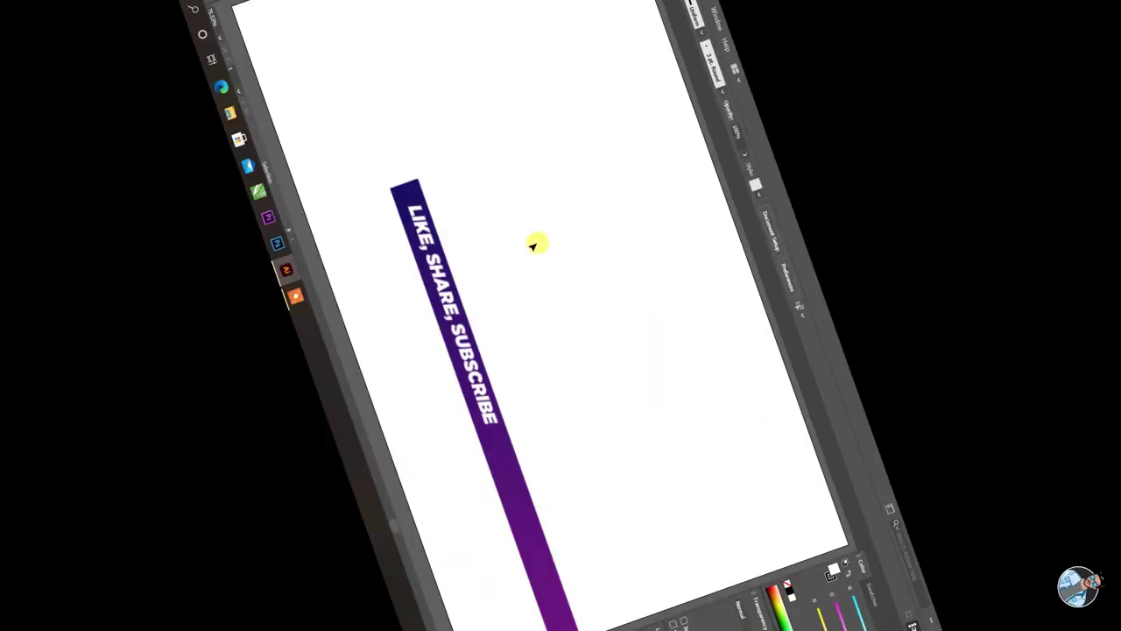
# Step: Create a six-sided polygon with no fill using the Polygon tool
pyautogui.click(18, 148)
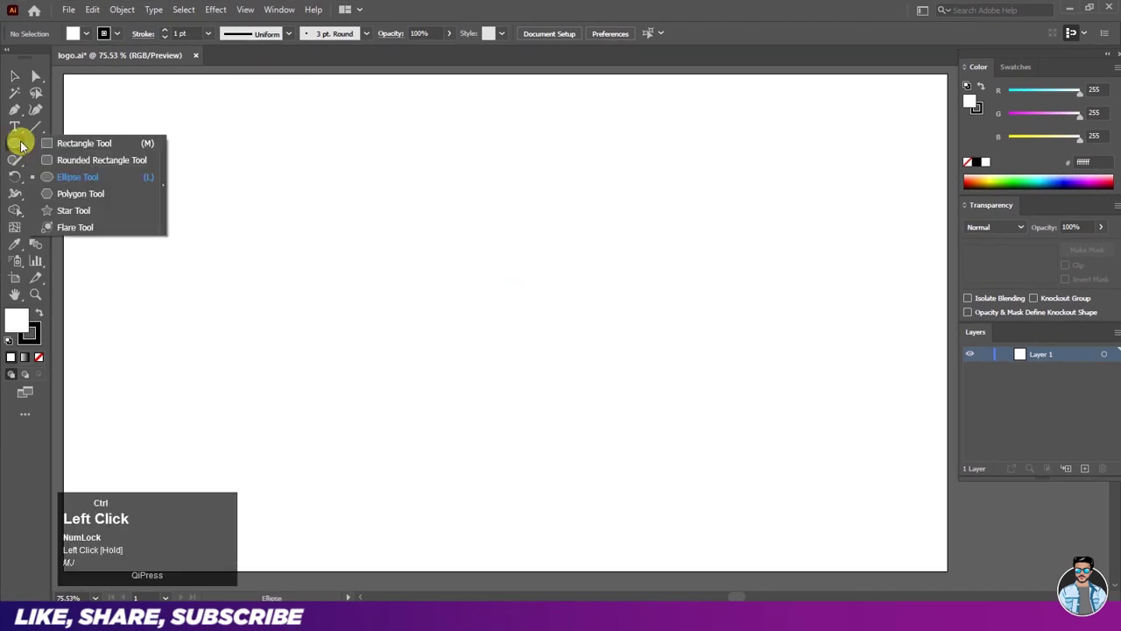
pyautogui.press('ctrl+w')
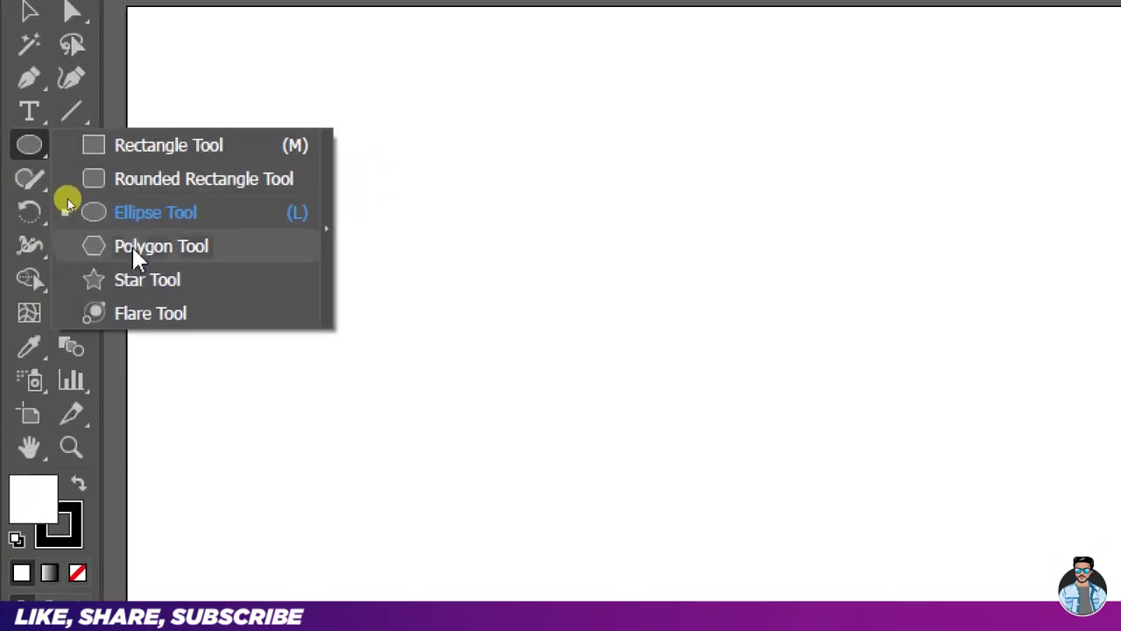
pyautogui.press('ctrl+w')
pyautogui.click(83, 43)
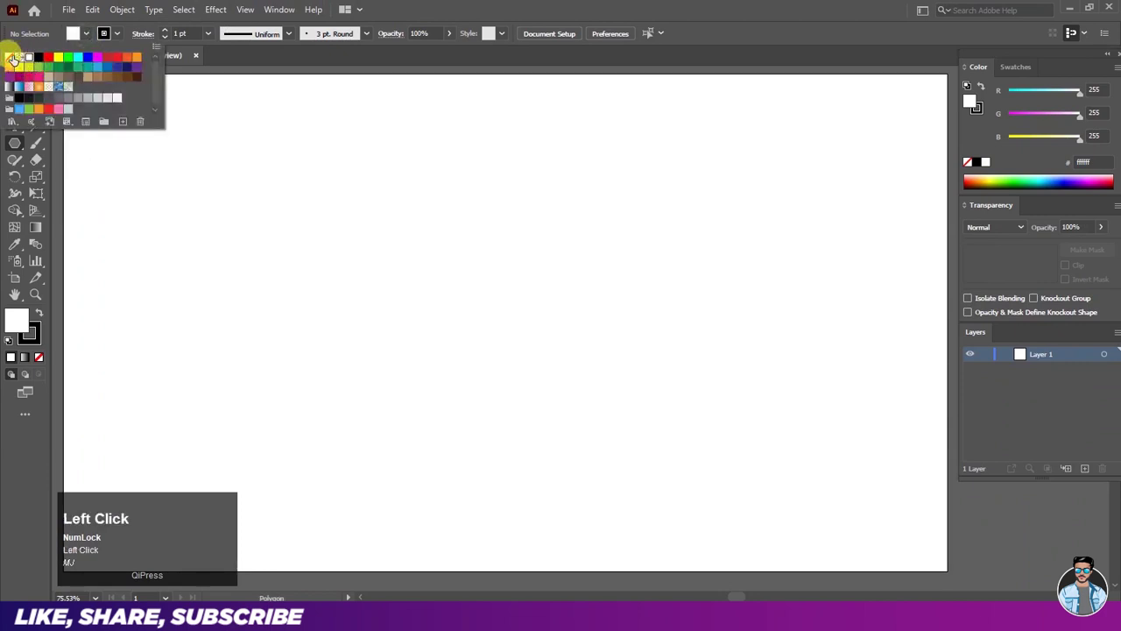
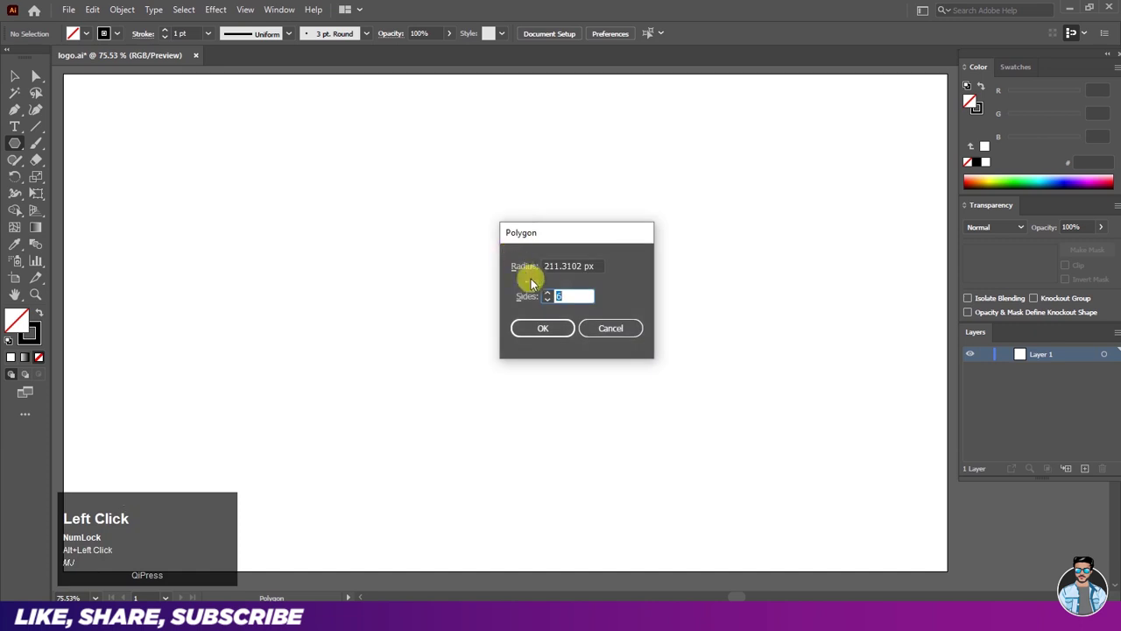
pyautogui.press('ctrl+w')
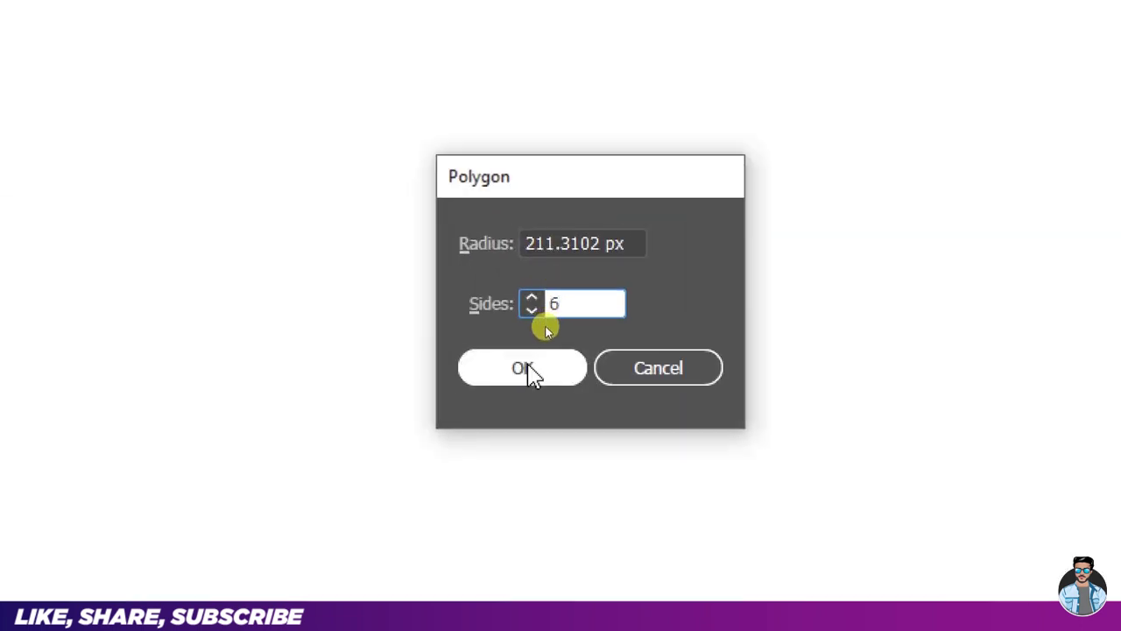
pyautogui.press('ctrl+w')
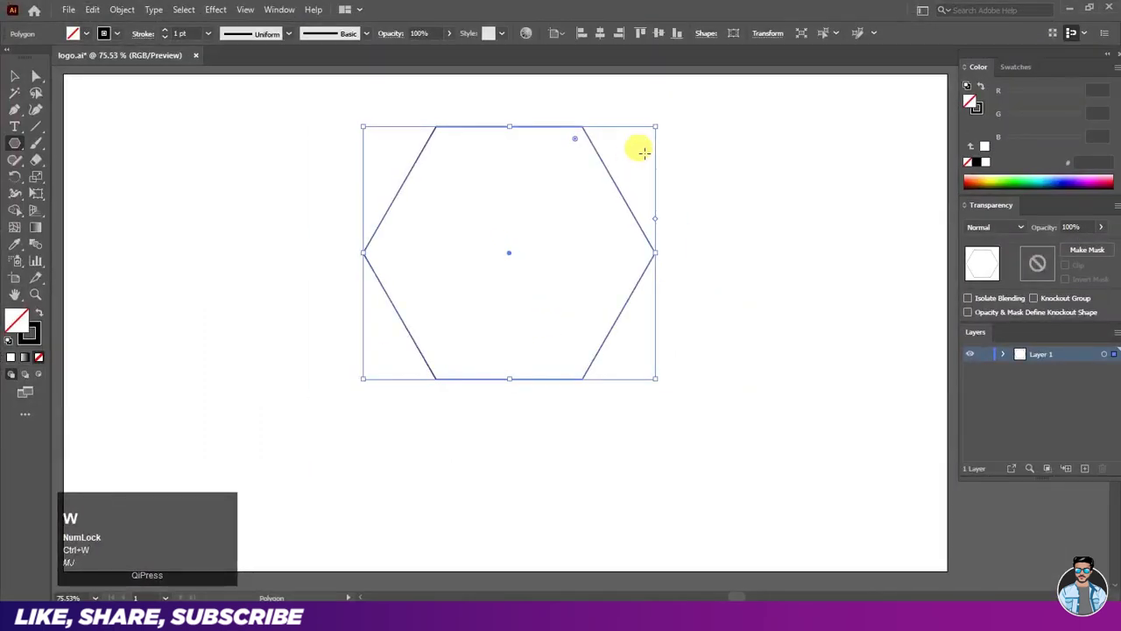
# Step: Rotate the hexagon corner-up and draw a diagonal line joining opposite corners
pyautogui.moveTo(971, 101); pyautogui.dragTo(970, 101)
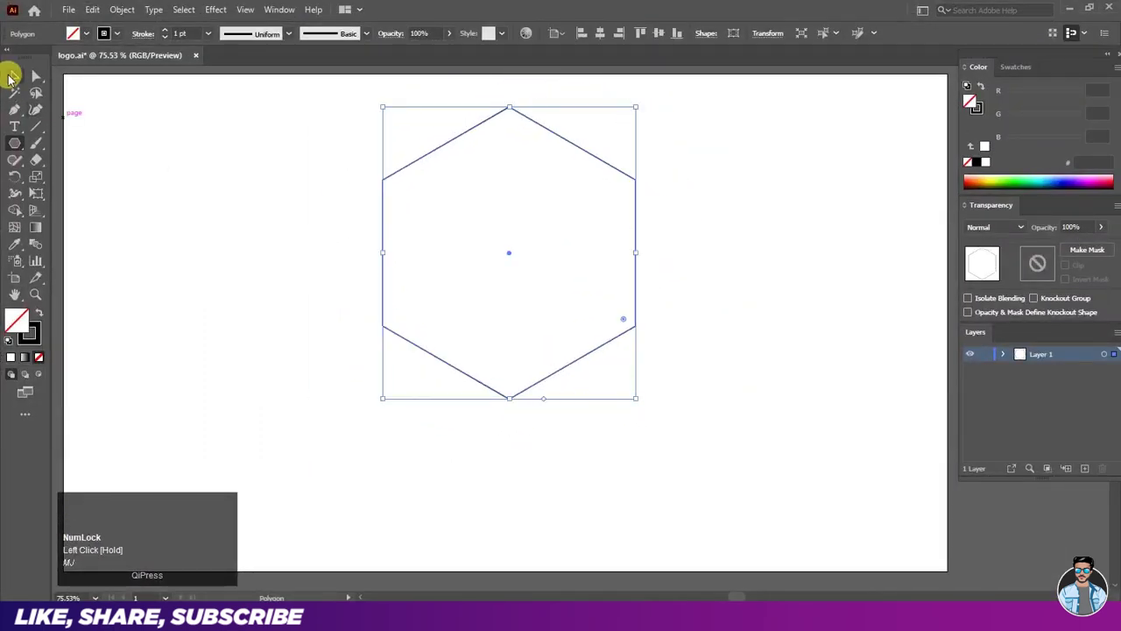
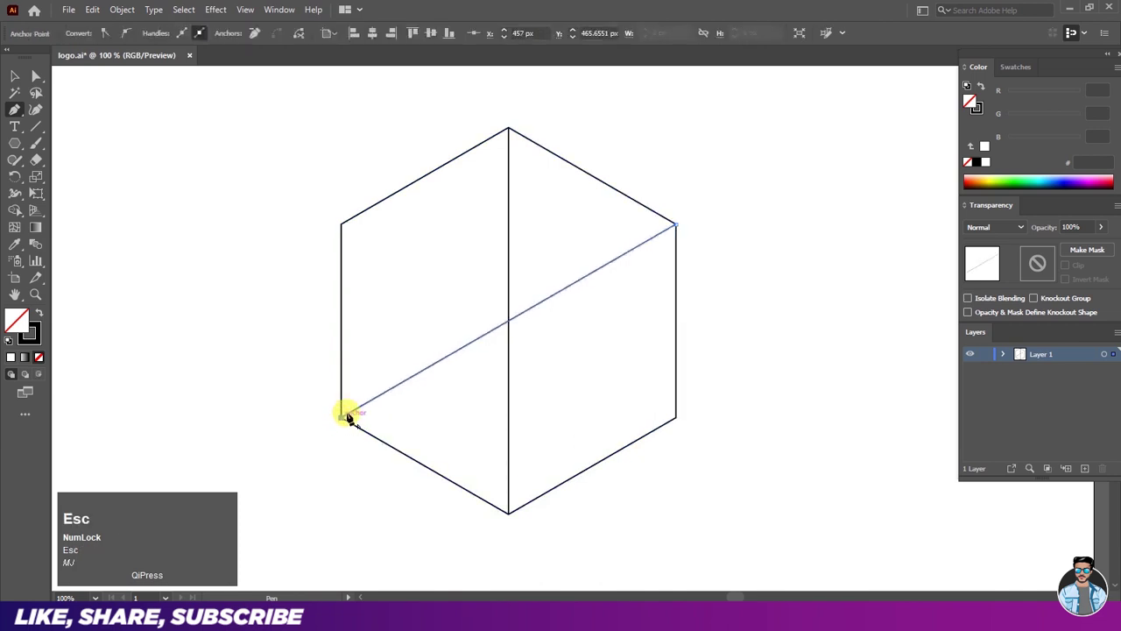
pyautogui.click(346, 233)
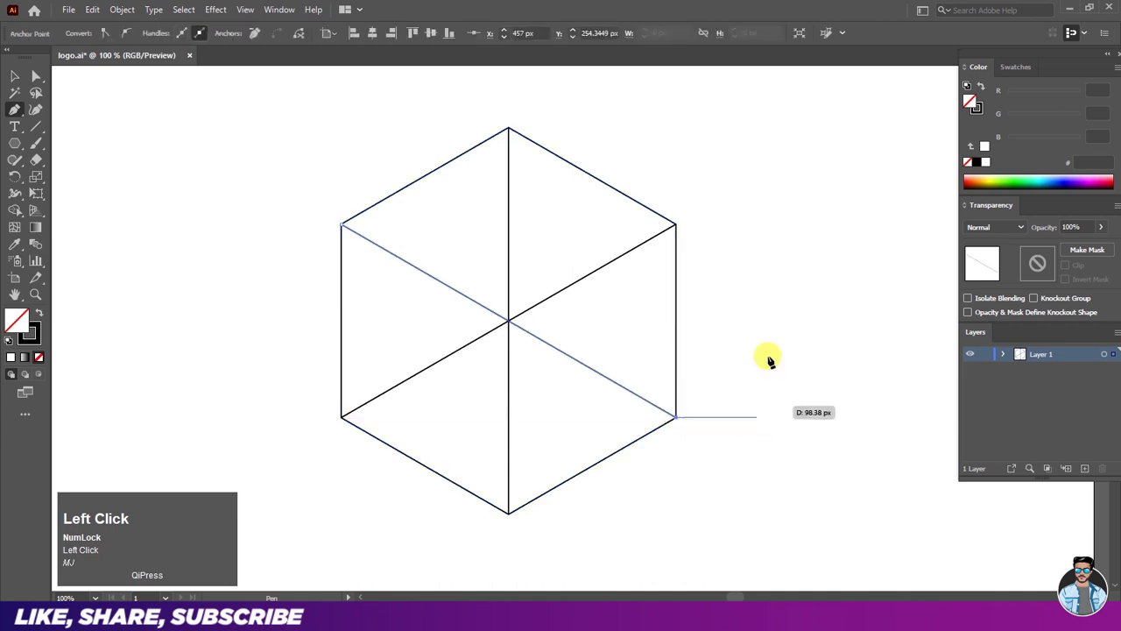
pyautogui.press('Escape')
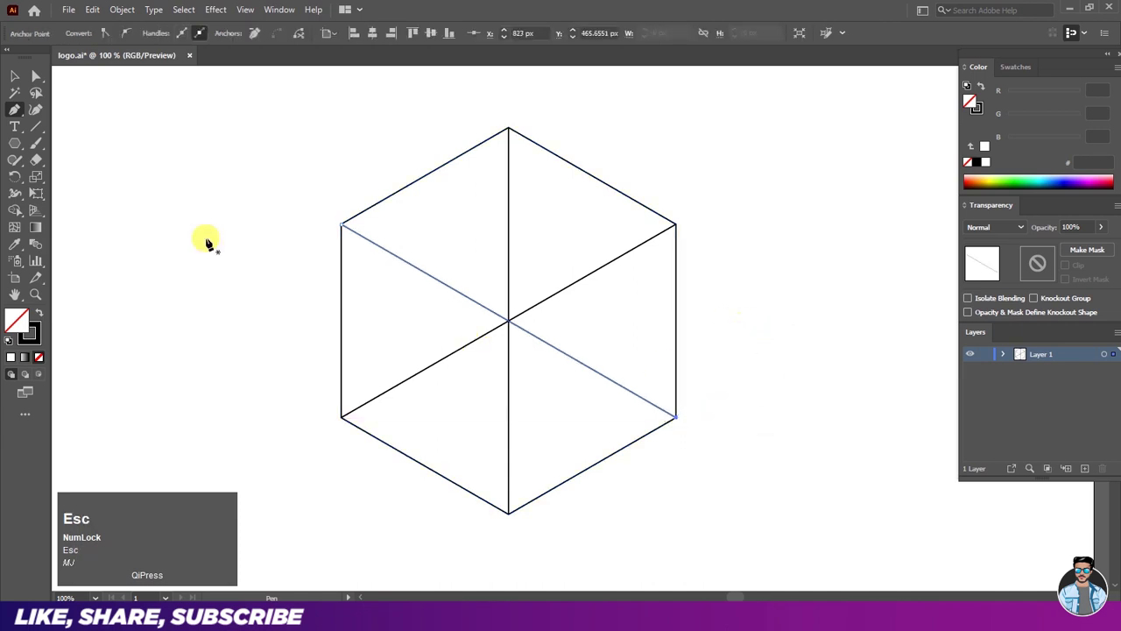
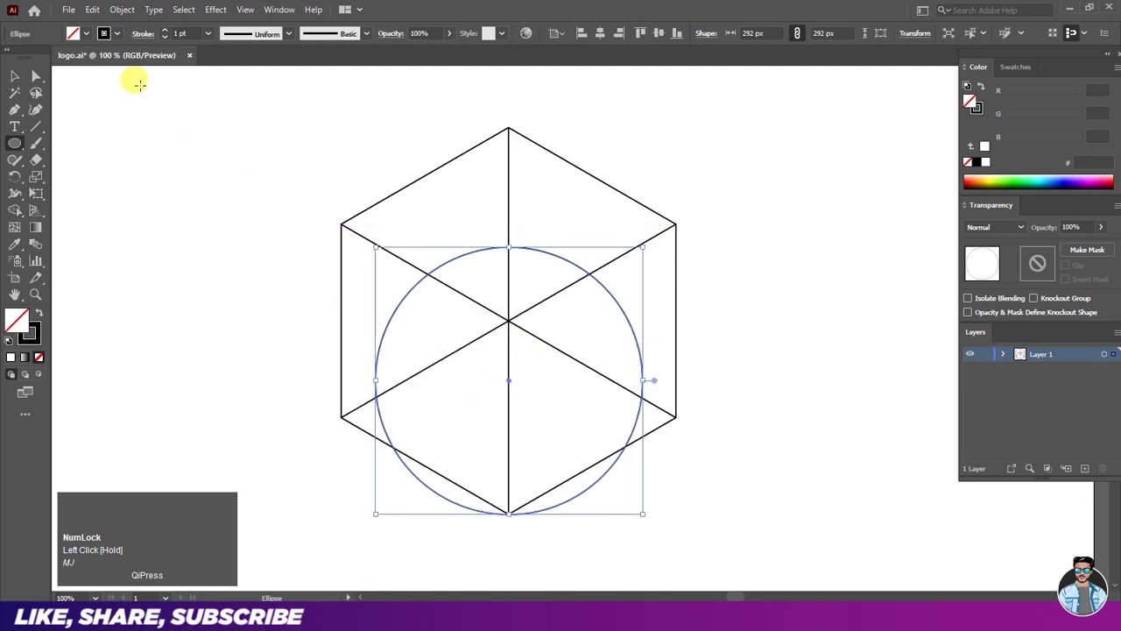
# Step: Move the copied circle toward the upper right of the hexagon
pyautogui.moveTo(92, 21); pyautogui.dragTo(225, 162)
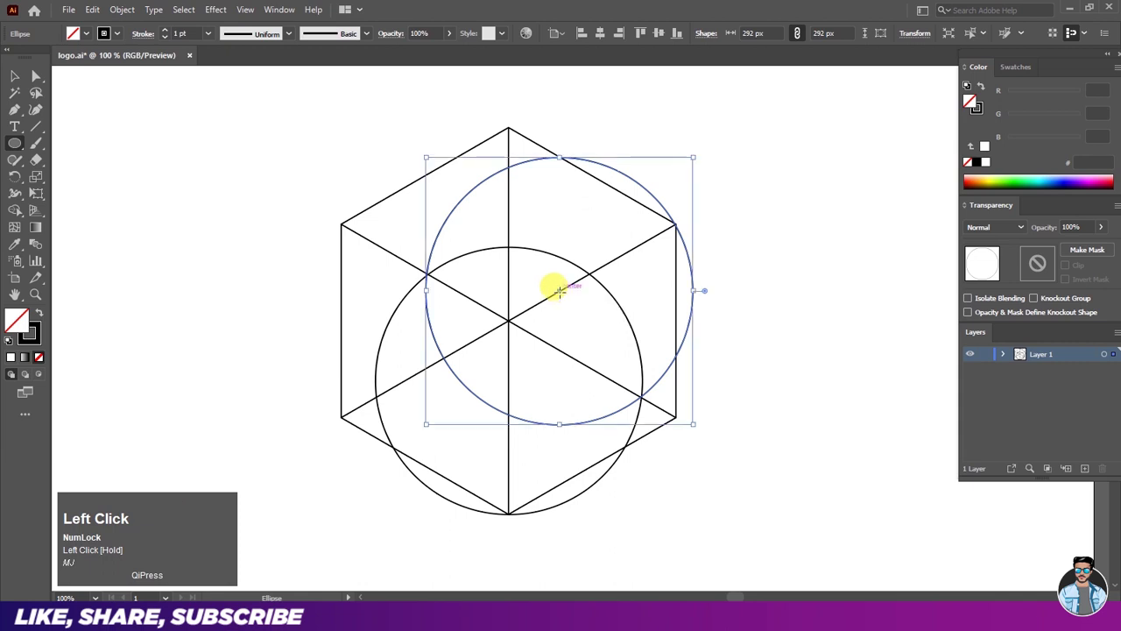
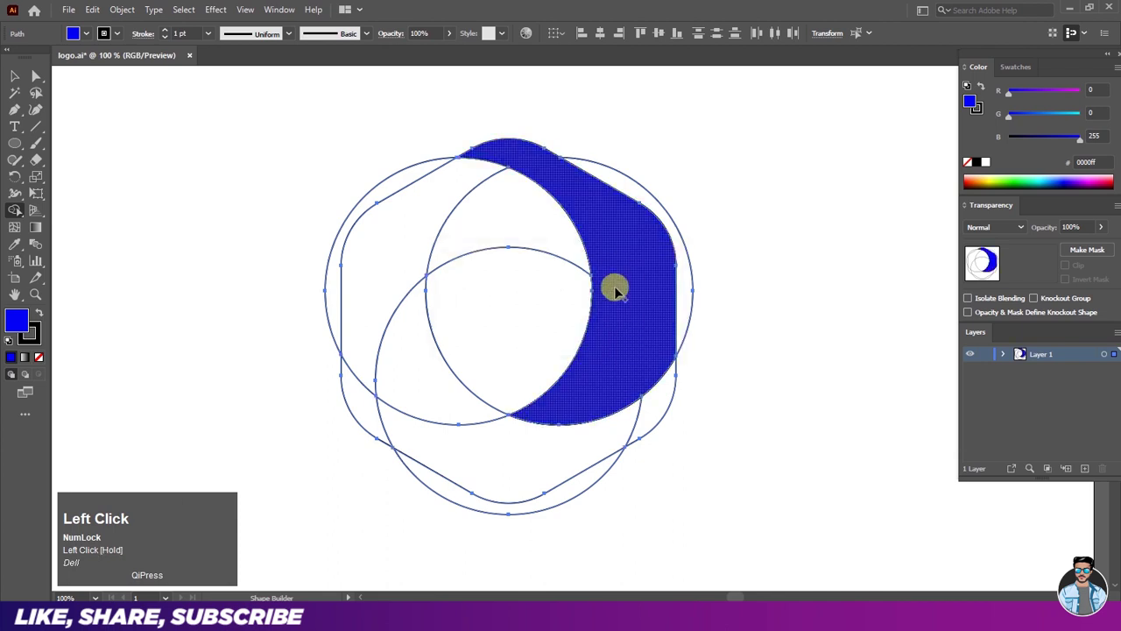
# Step: Merge regions into the red left segment and the orange bottom segment, then deselect
pyautogui.moveTo(86, 43); pyautogui.dragTo(90, 36)
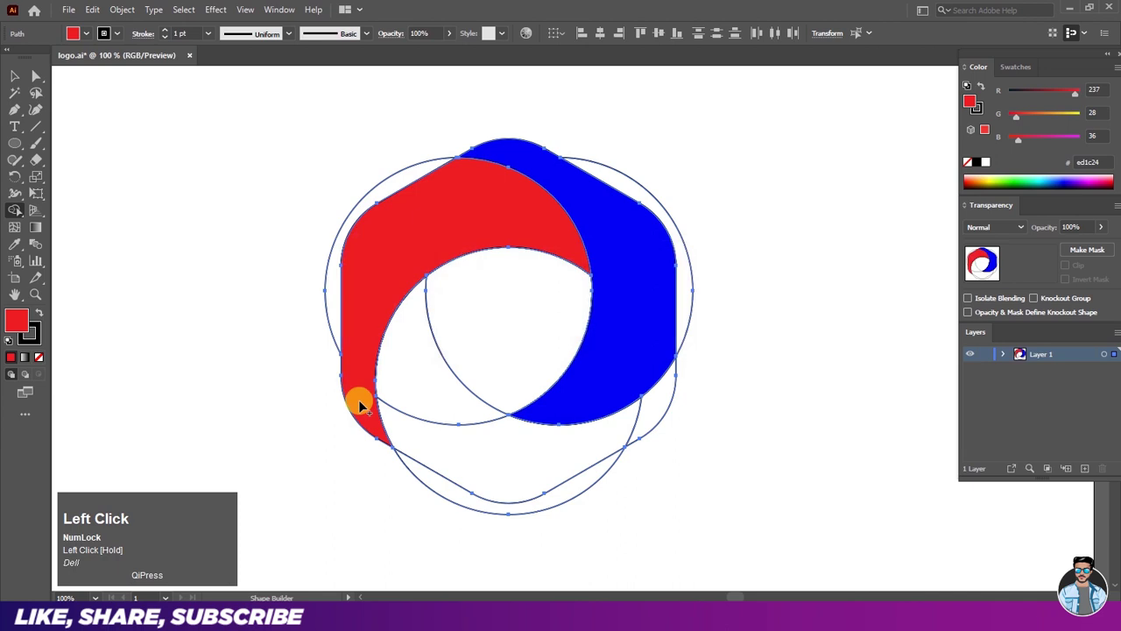
pyautogui.moveTo(90, 36); pyautogui.dragTo(22, 74)
pyautogui.moveTo(493, 441); pyautogui.dragTo(650, 423)
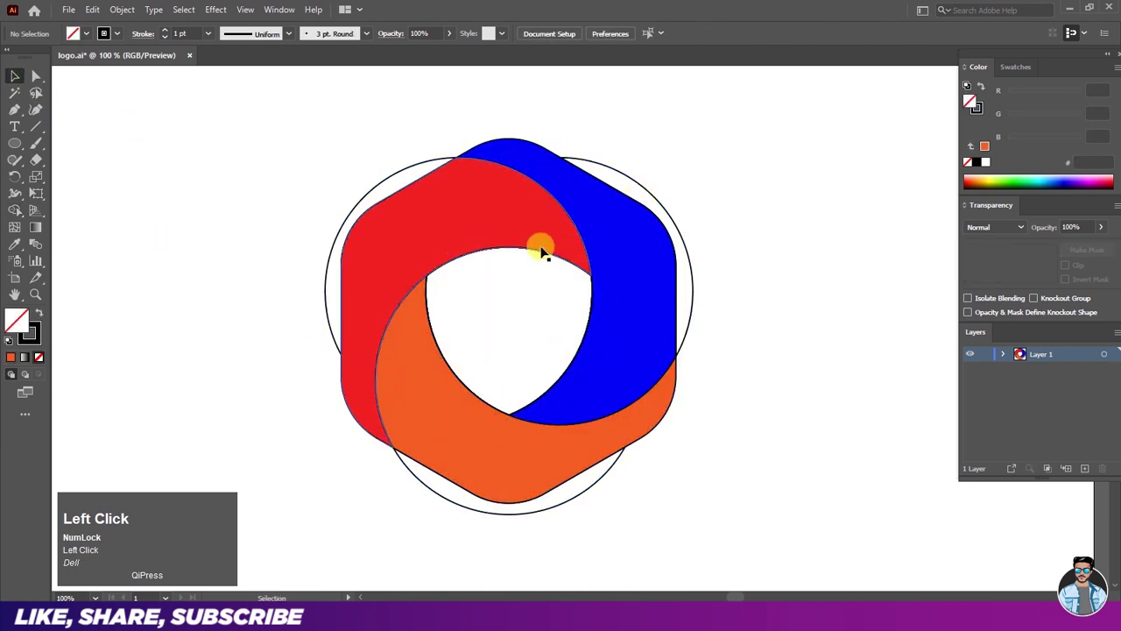
# Step: Delete the three loose curved pieces left around the logo
pyautogui.click(633, 183)
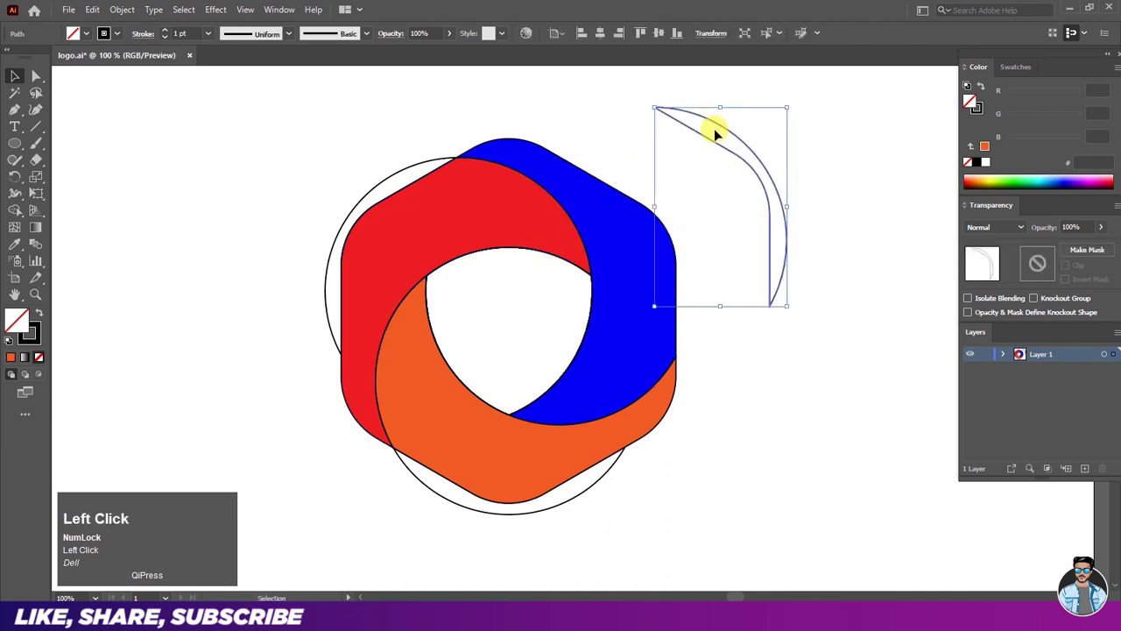
pyautogui.press('Delete')
pyautogui.click(605, 483)
pyautogui.press('Delete')
pyautogui.click(378, 195)
pyautogui.press('Delete')
# Step: Select all logo segments and apply the white-to-black gradient swatch
pyautogui.moveTo(291, 112); pyautogui.dragTo(115, 38)
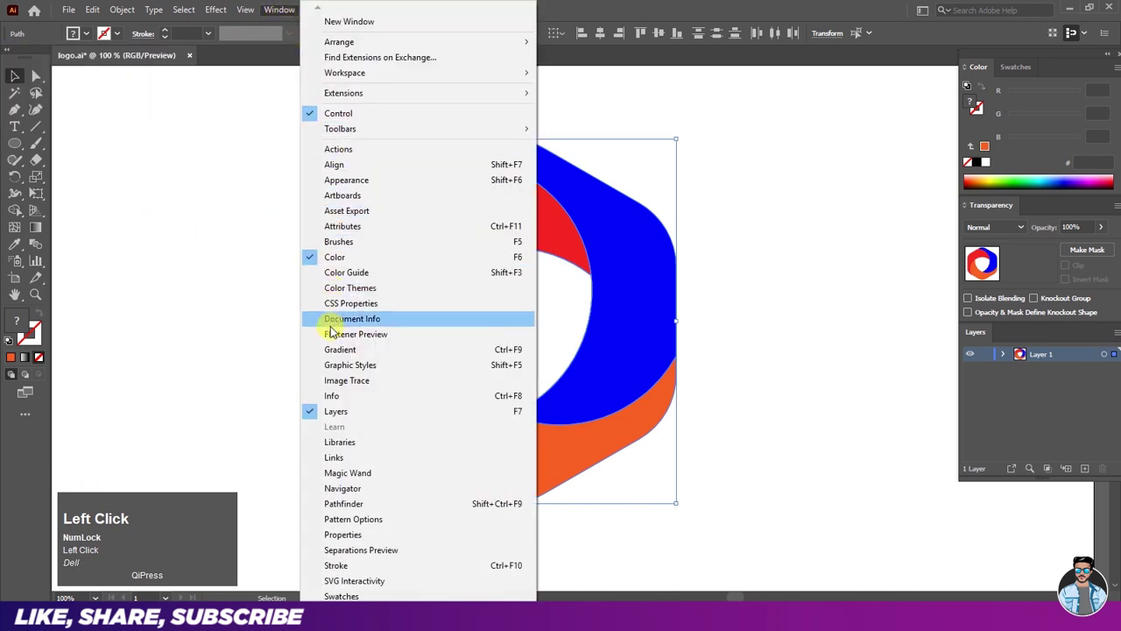
pyautogui.press('ctrl+w')
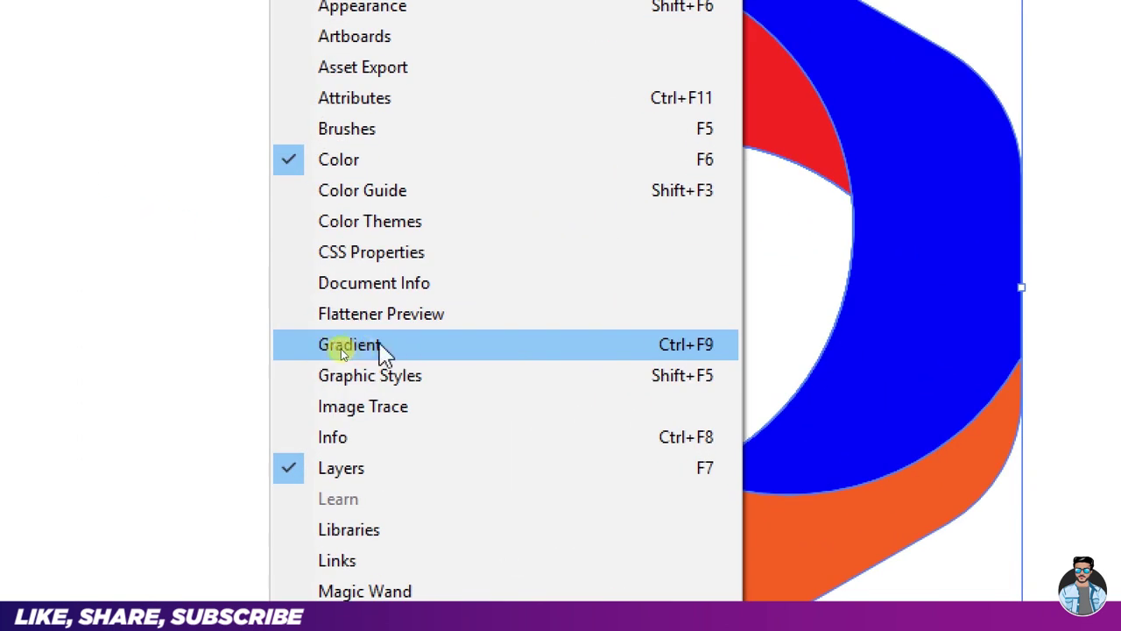
pyautogui.press('ctrl+w')
pyautogui.moveTo(829, 215); pyautogui.dragTo(721, 188)
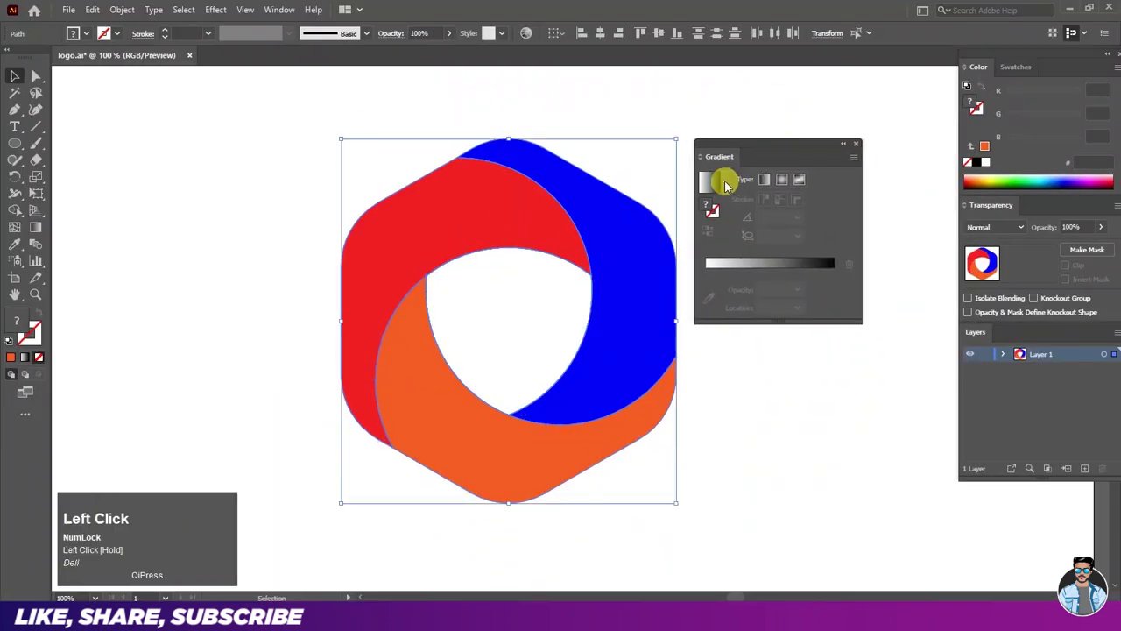
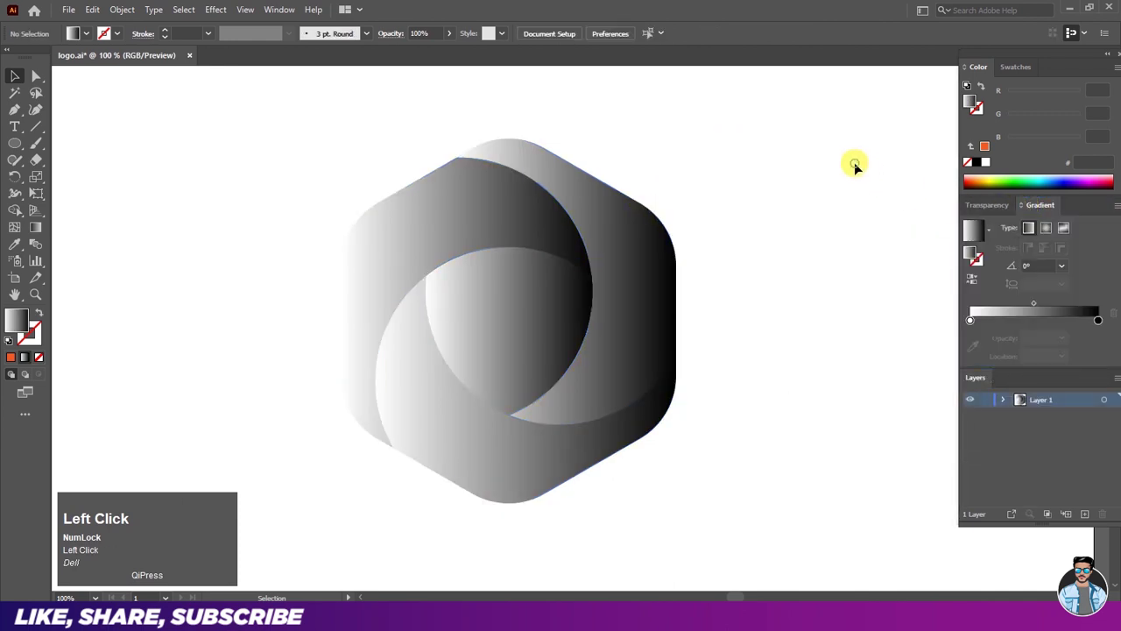
# Step: Delete the leftover centre fragments to open the triangular hole, then select the top-right segment
pyautogui.press('Delete')
pyautogui.click(521, 331)
pyautogui.press('Delete')
pyautogui.click(544, 308)
pyautogui.press('Delete')
pyautogui.click(520, 306)
pyautogui.press('Delete')
pyautogui.click(745, 210)
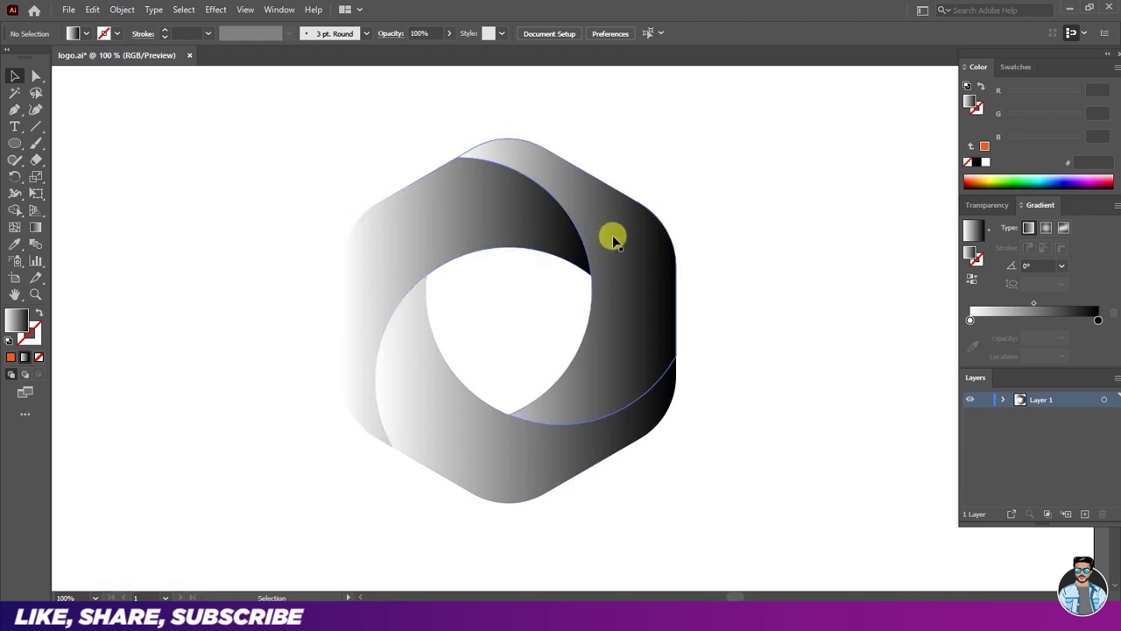
pyautogui.click(616, 235)
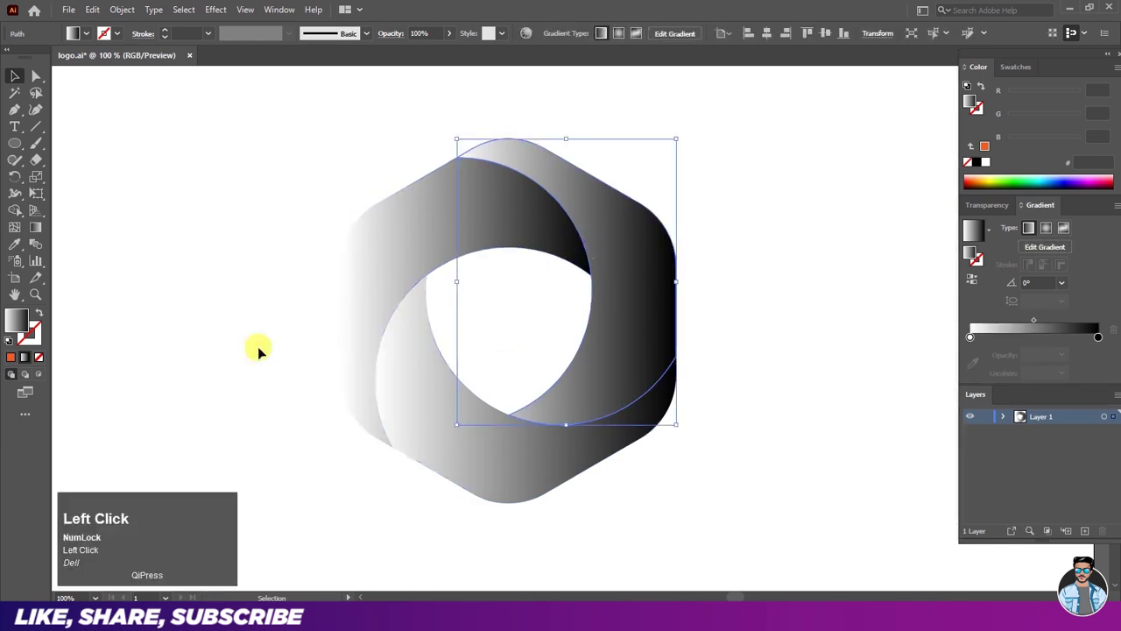
# Step: Choose a new colour for the top-right segment's gradient stop
pyautogui.click(1096, 345)
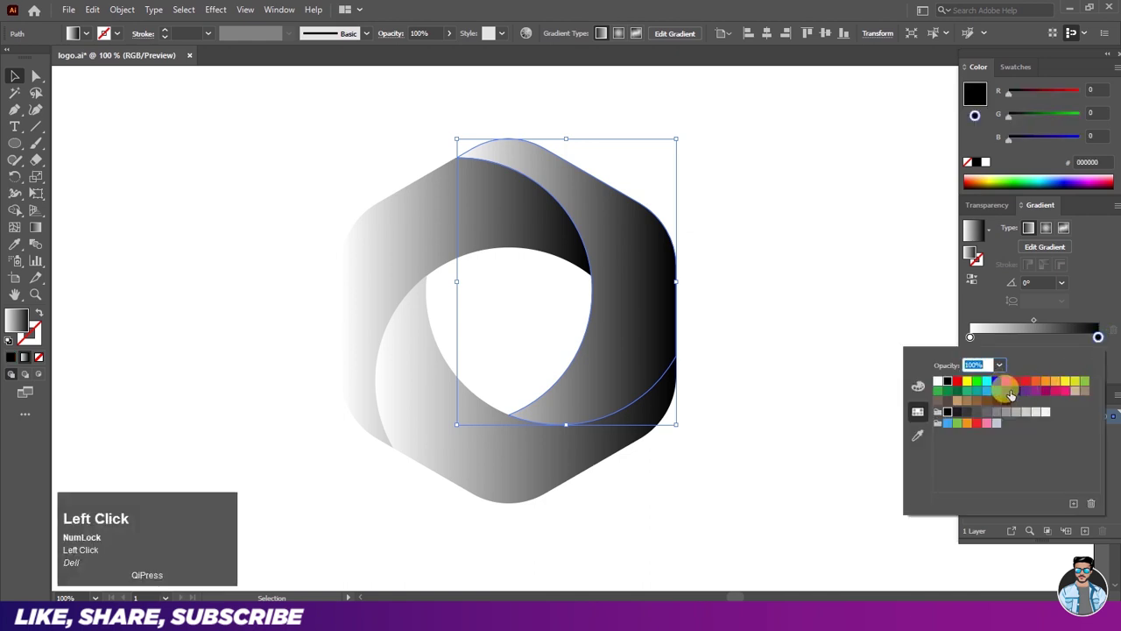
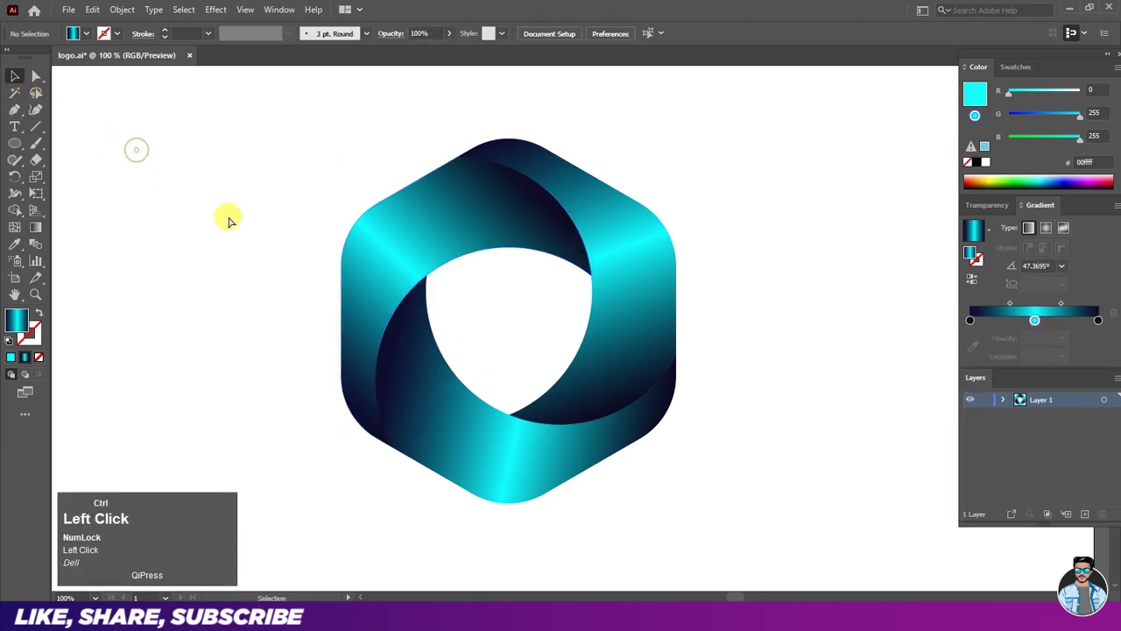
# Step: Draw a fold shape with the Pen tool and split it from the right segment with Shape Builder
pyautogui.scroll(3)
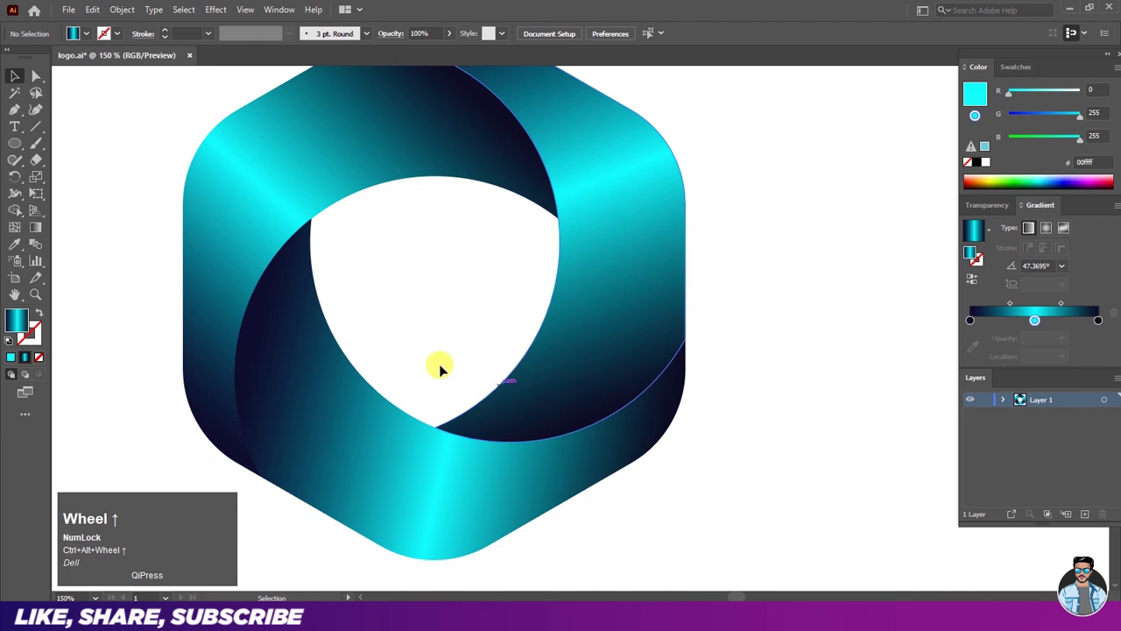
pyautogui.click(10, 120)
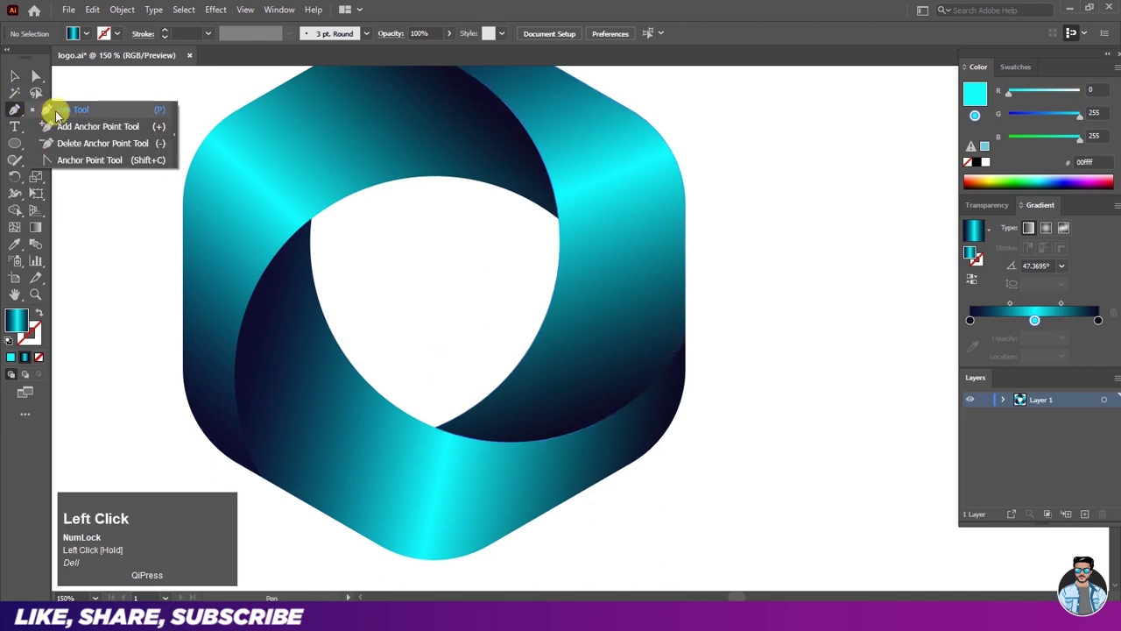
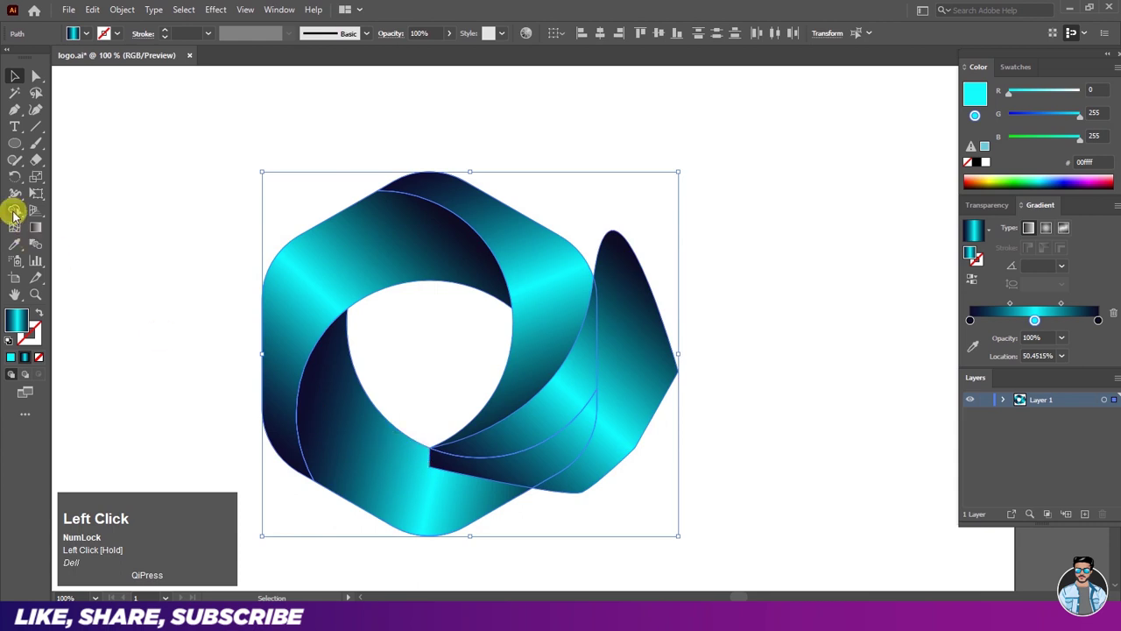
pyautogui.click(10, 218)
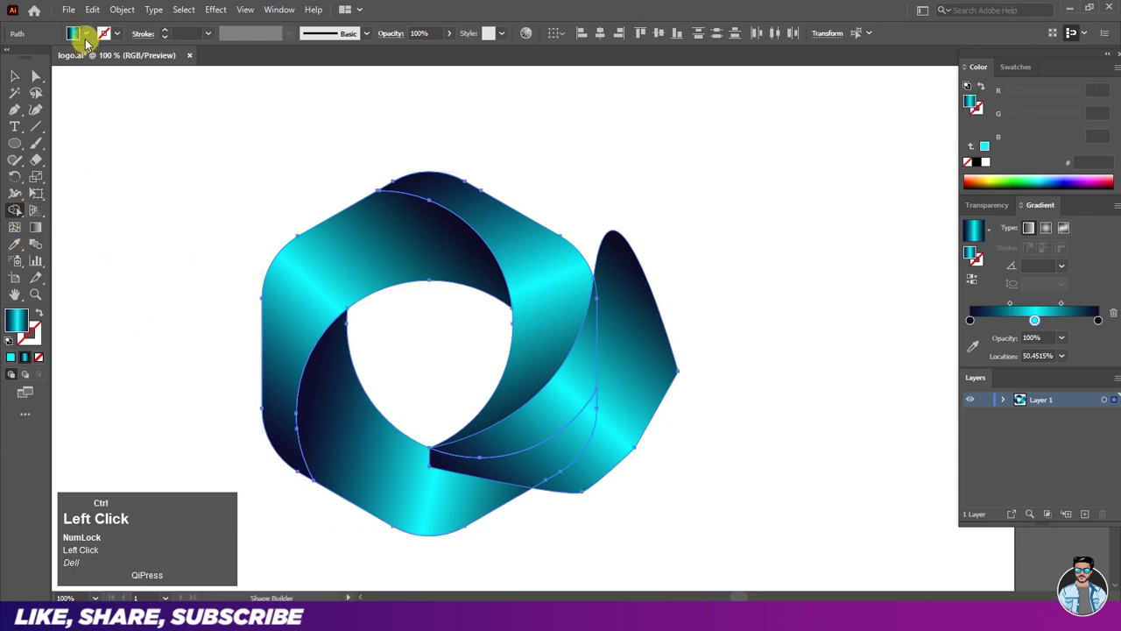
pyautogui.press('ctrl+w')
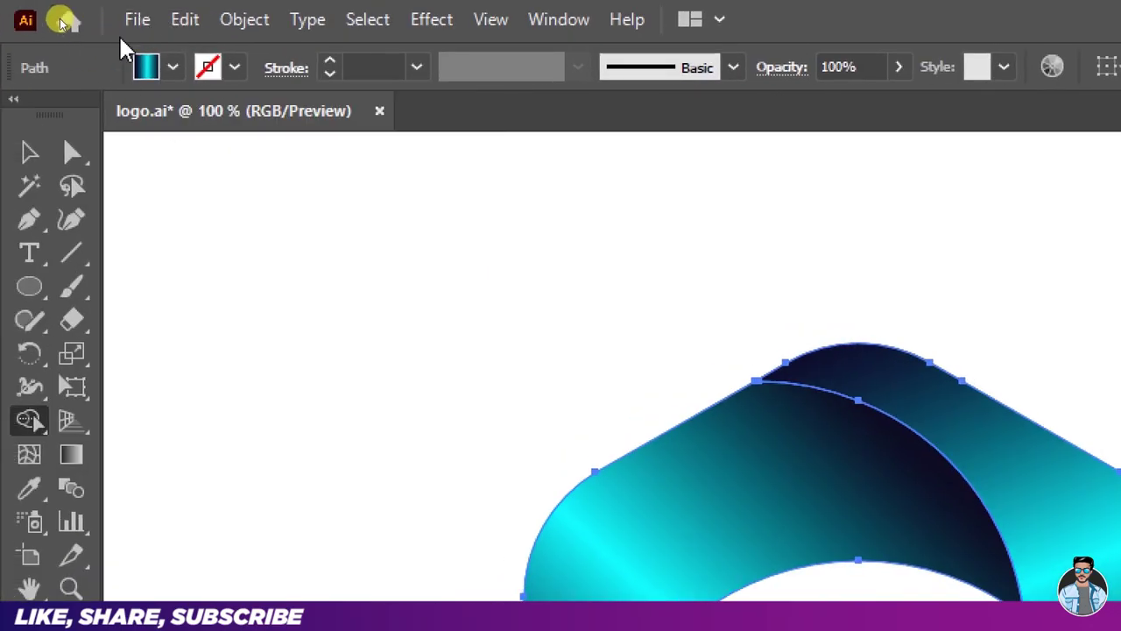
pyautogui.press('ctrl+w')
# Step: Delete the leftover tip sticking out right and select the new fold piece
pyautogui.click(513, 426)
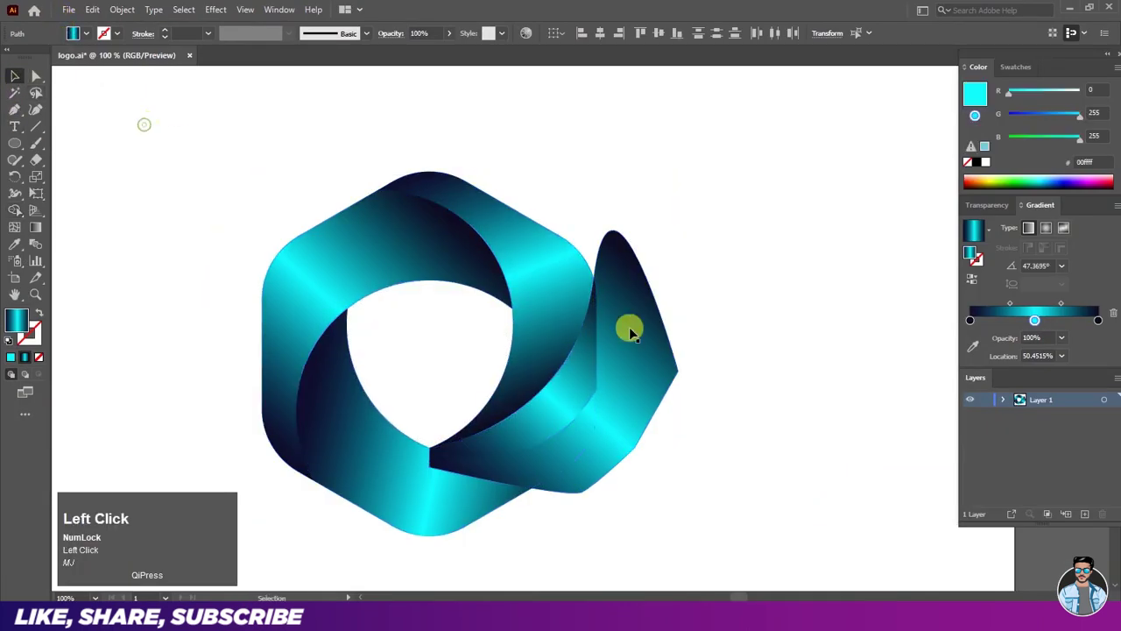
pyautogui.press('Delete')
pyautogui.click(560, 410)
# Step: Scroll the view down to the fold piece for gradient reshading
pyautogui.scroll(-3)
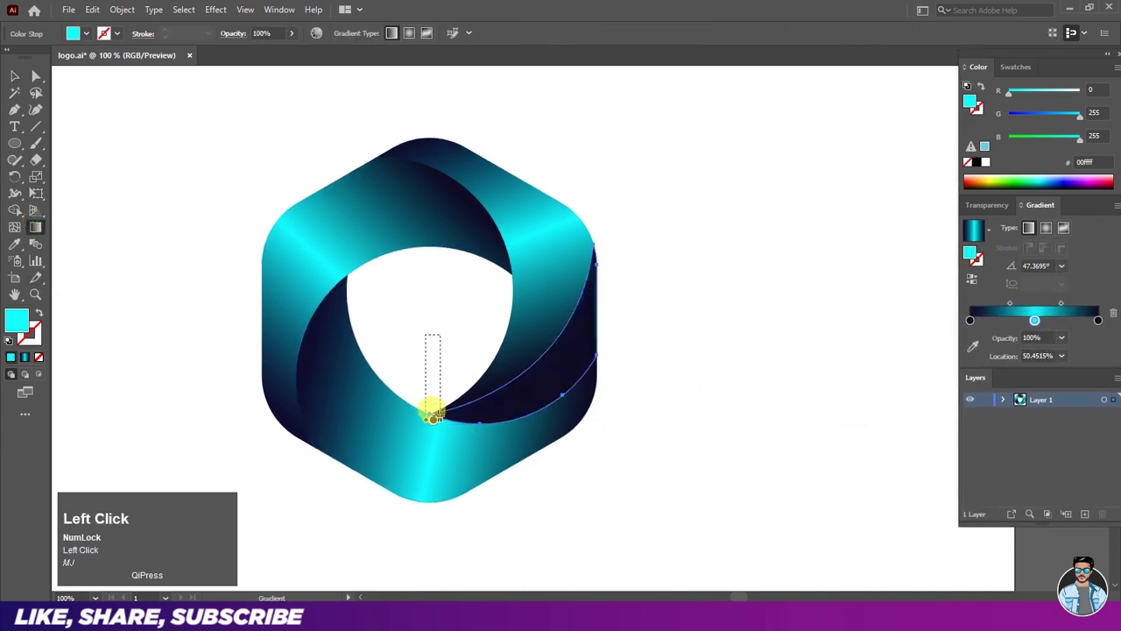
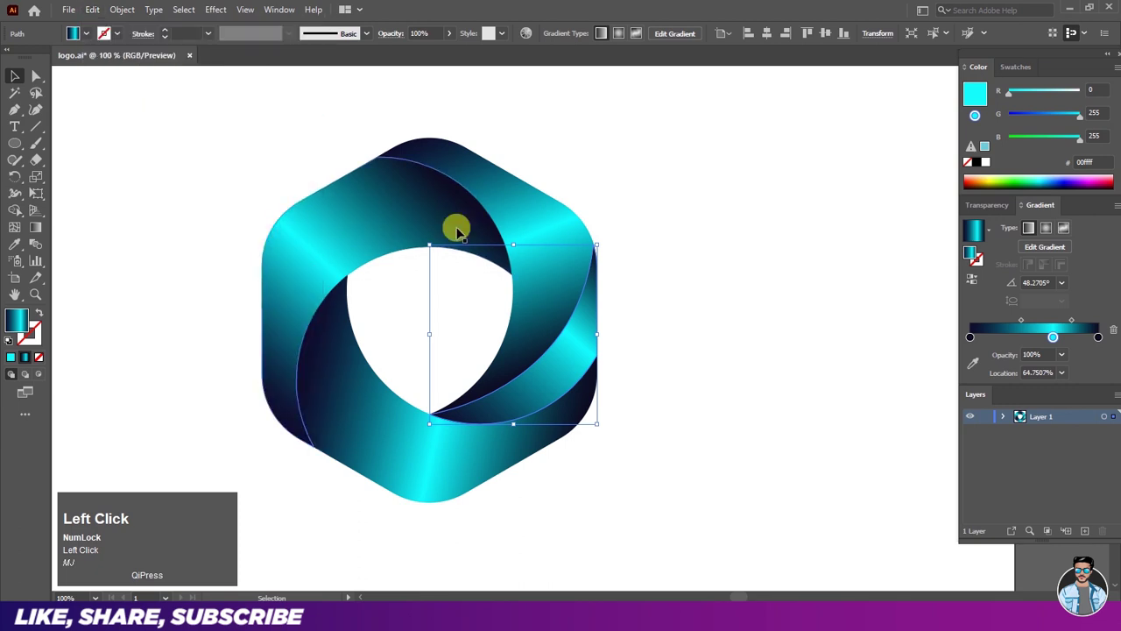
# Step: Place the rotated fold copy over the top segment and nudge it into alignment with arrow keys
pyautogui.click(404, 272)
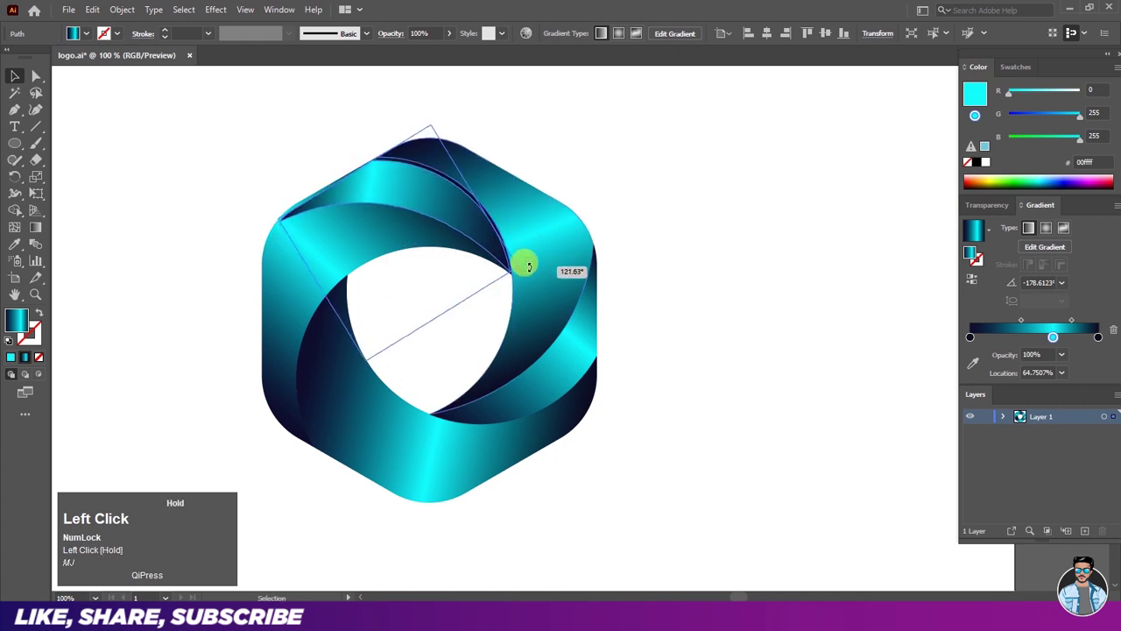
pyautogui.press('Up')
pyautogui.press('Right')
pyautogui.press('Up')
pyautogui.press('Right')
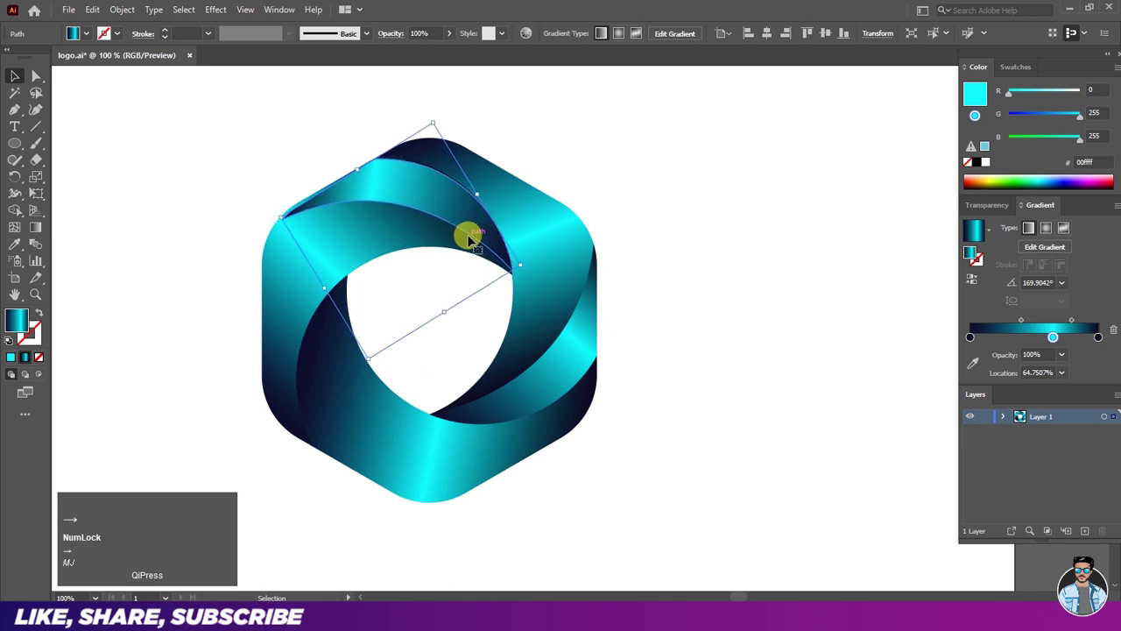
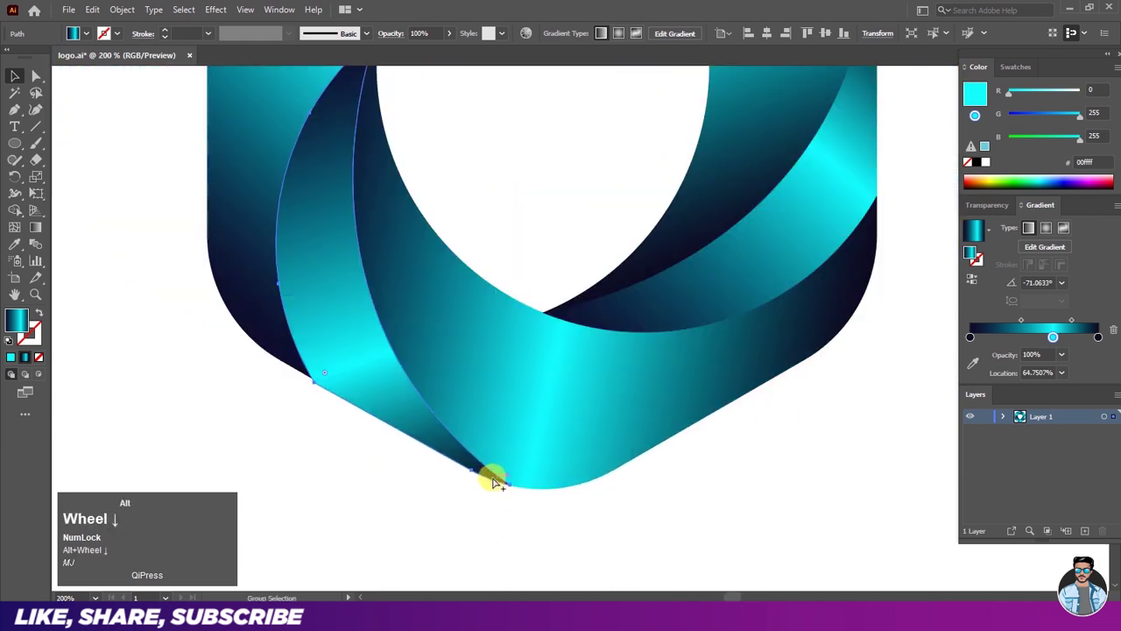
pyautogui.scroll(3)
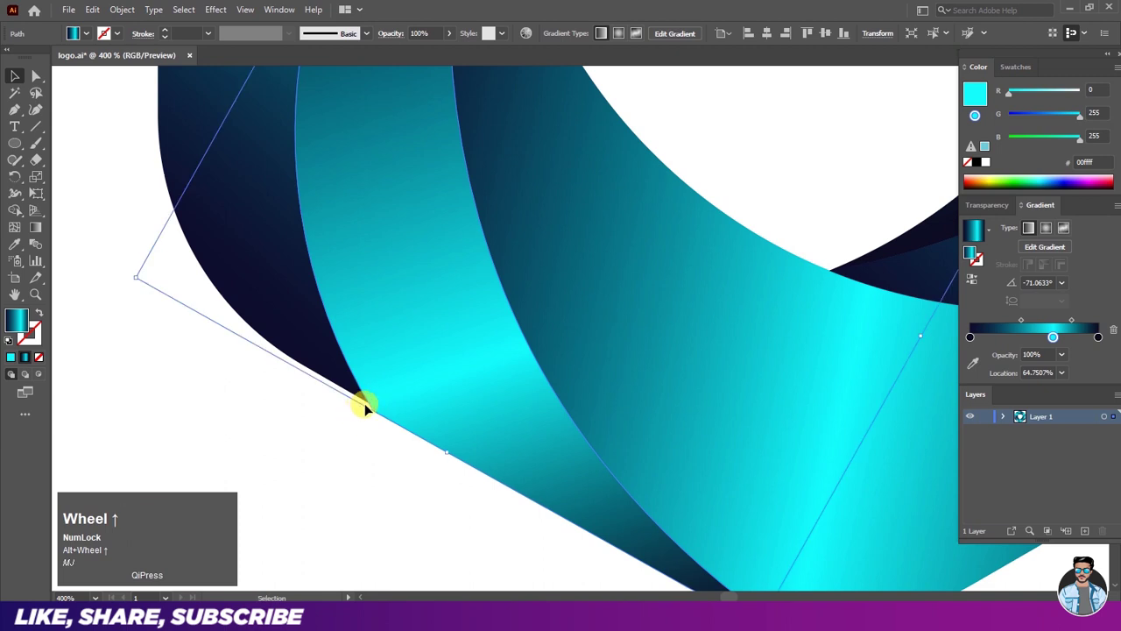